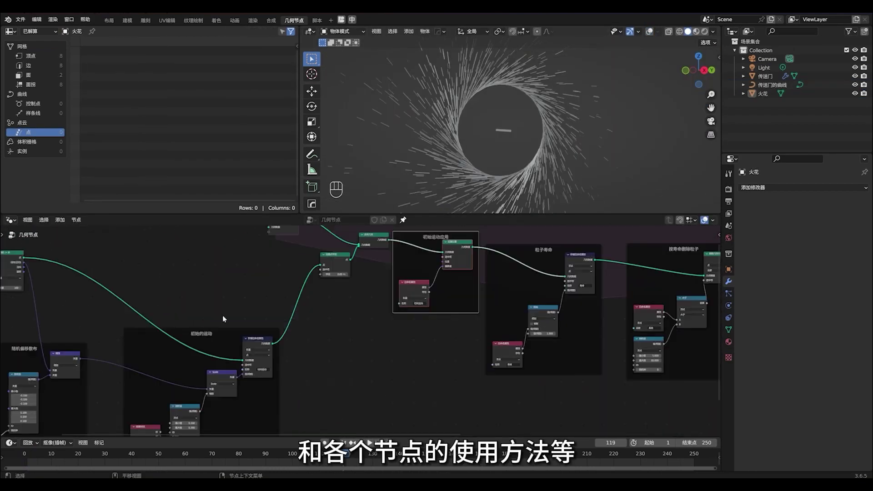
Orbit around the glowing particle logo scene, start playback and save the project.
{"action": "middle_click", "coordinate": [369, 329]}
{"action": "middle_click", "coordinate": [282, 327]}
{"action": "key", "text": "space"}
{"action": "middle_click", "coordinate": [475, 330]}
{"action": "middle_click", "coordinate": [380, 380]}
{"action": "middle_click", "coordinate": [544, 154]}
{"action": "key", "text": "ctrl+s"}
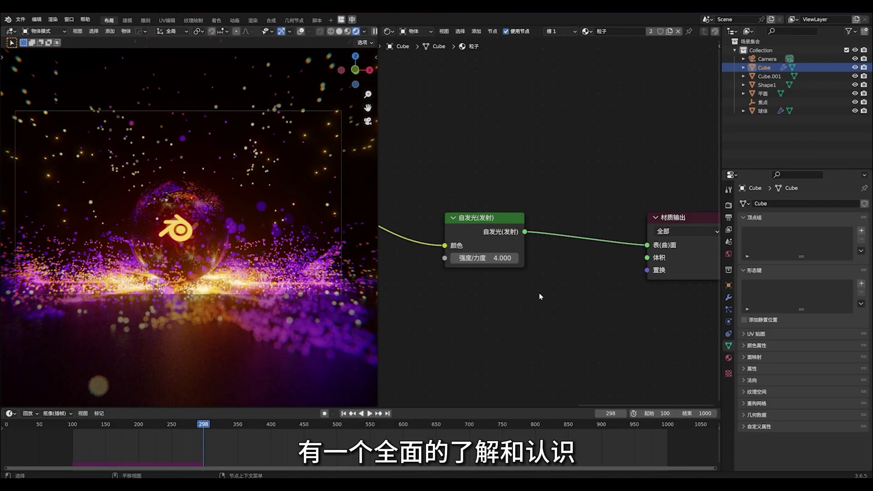